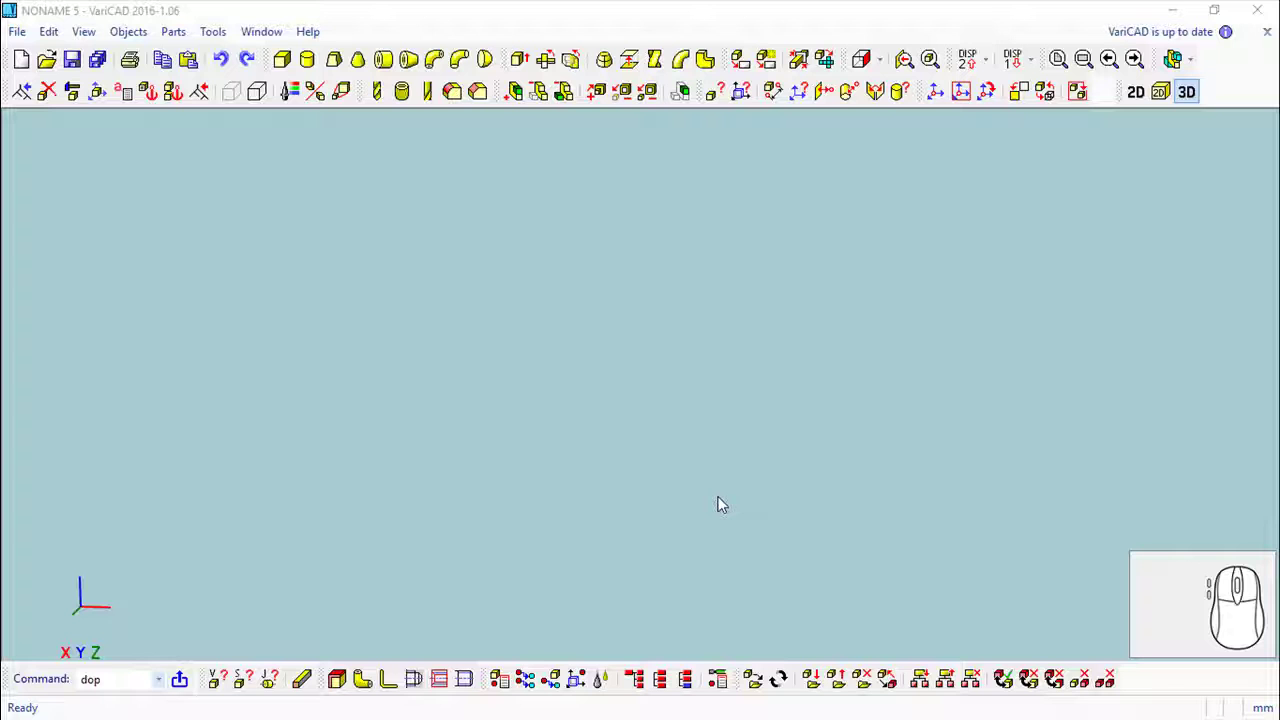
Step: Place a cylinder of diameter 10 and length 12, then start a second identical cylinder
click(312, 65)
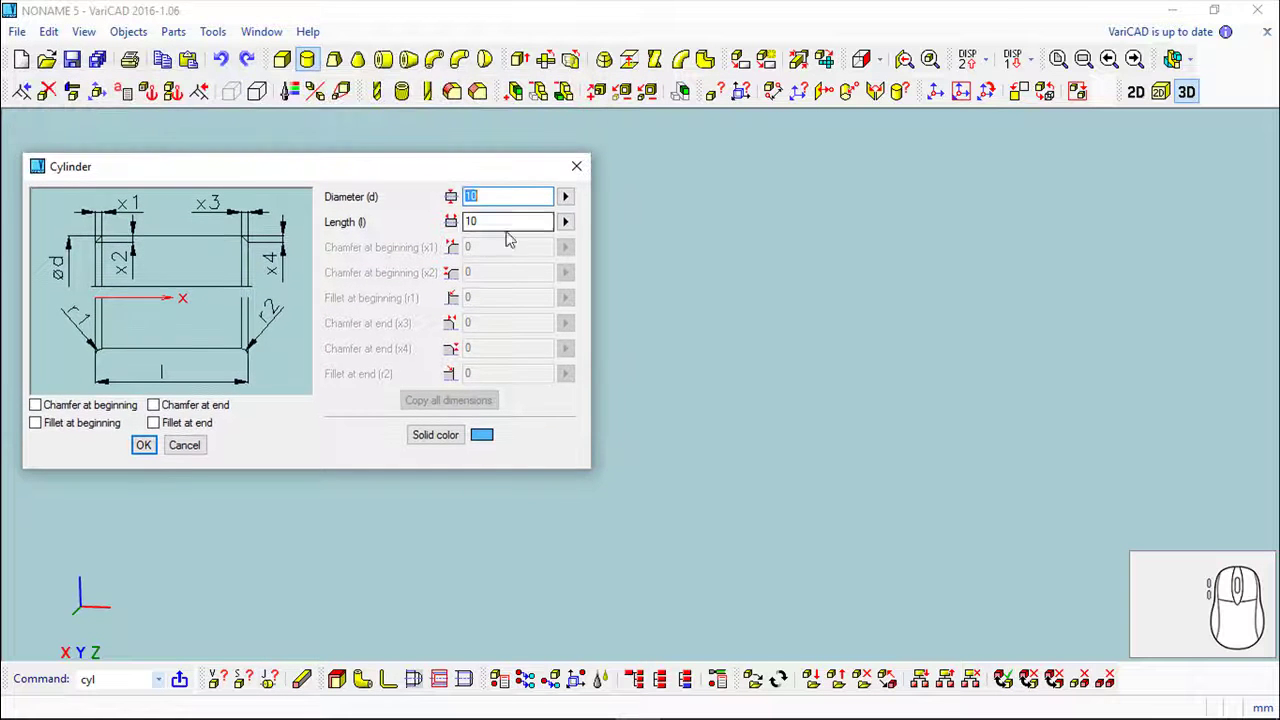
click(983, 87)
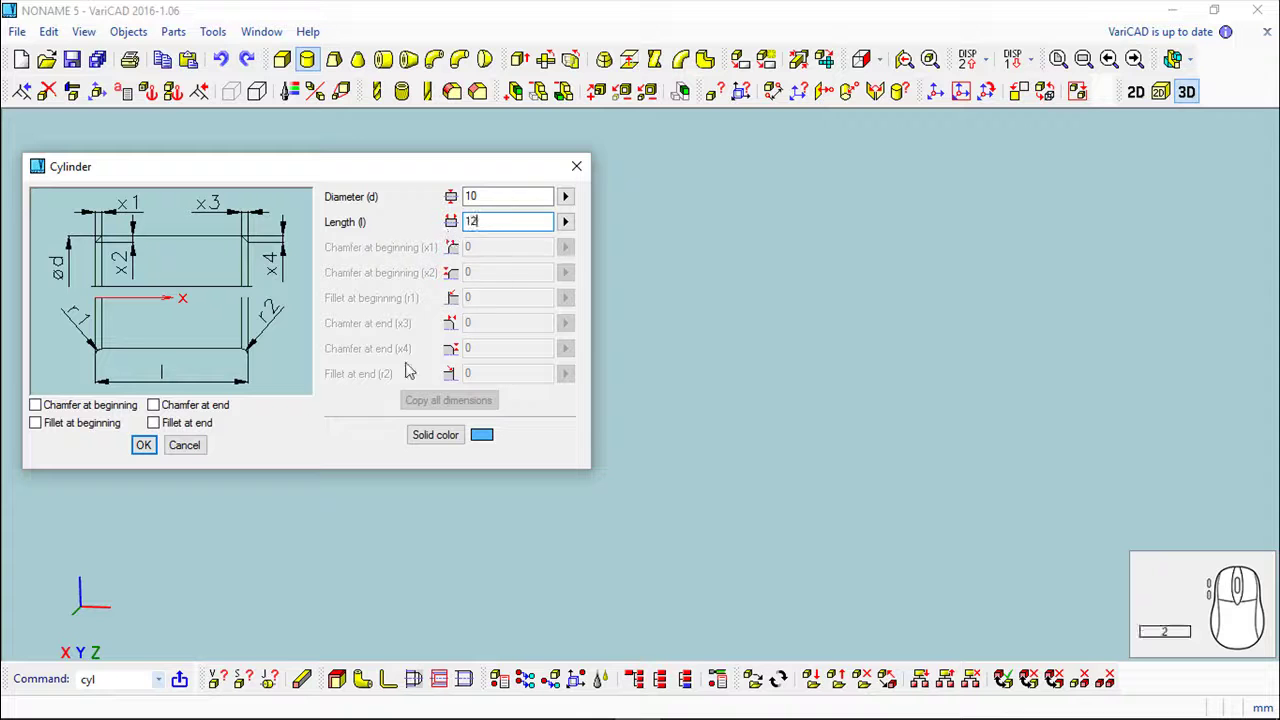
click(153, 450)
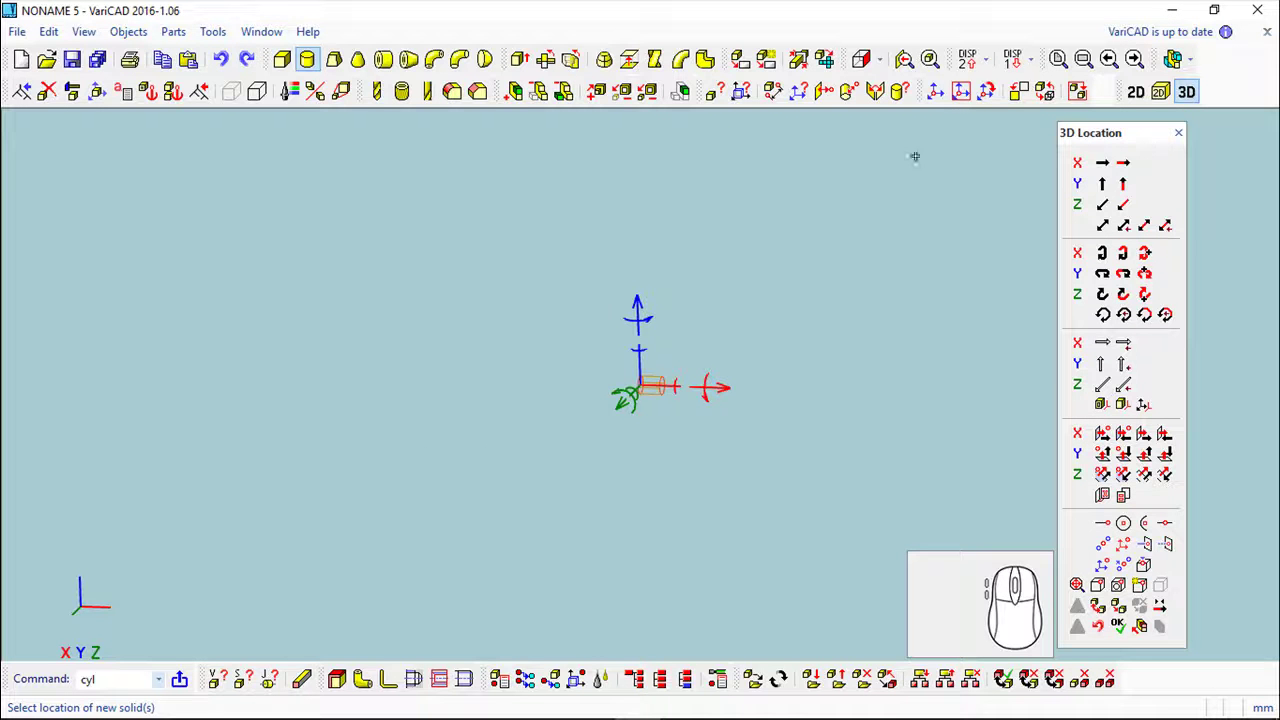
scroll(up, 3)
right_click(871, 86)
drag(713, 340, 475, 127)
click(321, 56)
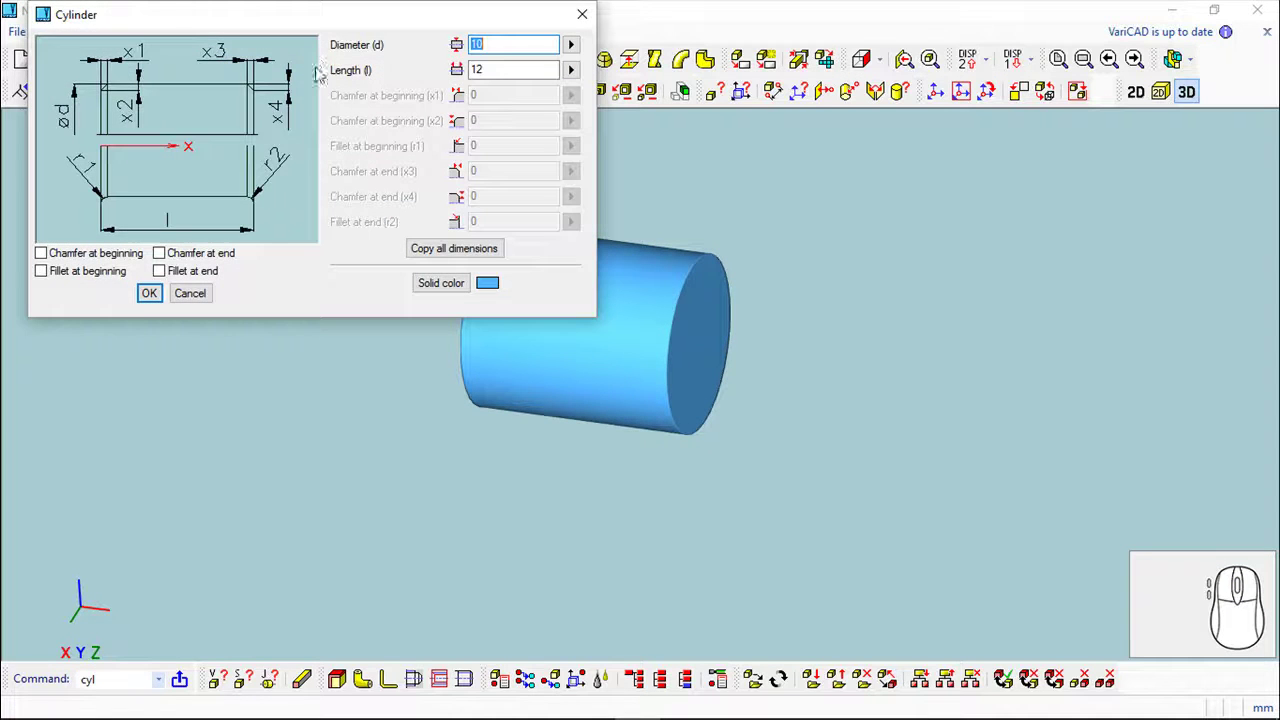
Step: Shift the second cylinder by -10 so it crosses the first at right angles and begin Add Solids
drag(142, 291, 263, 367)
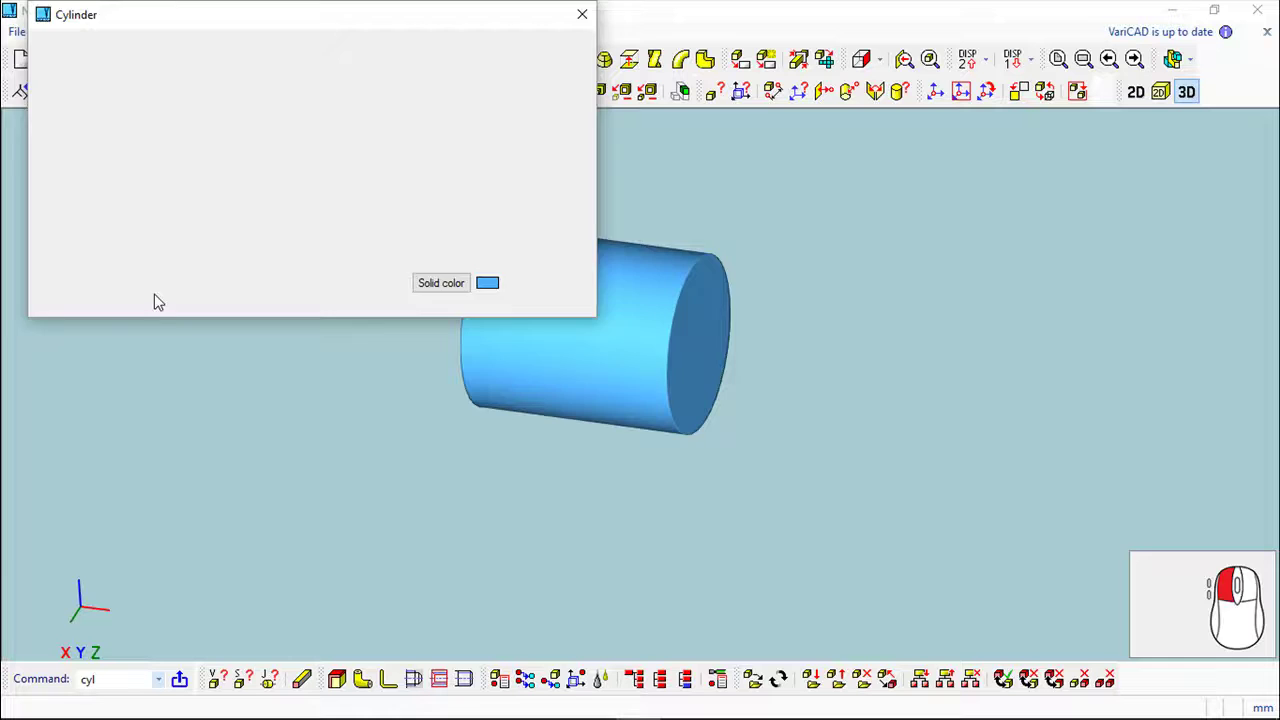
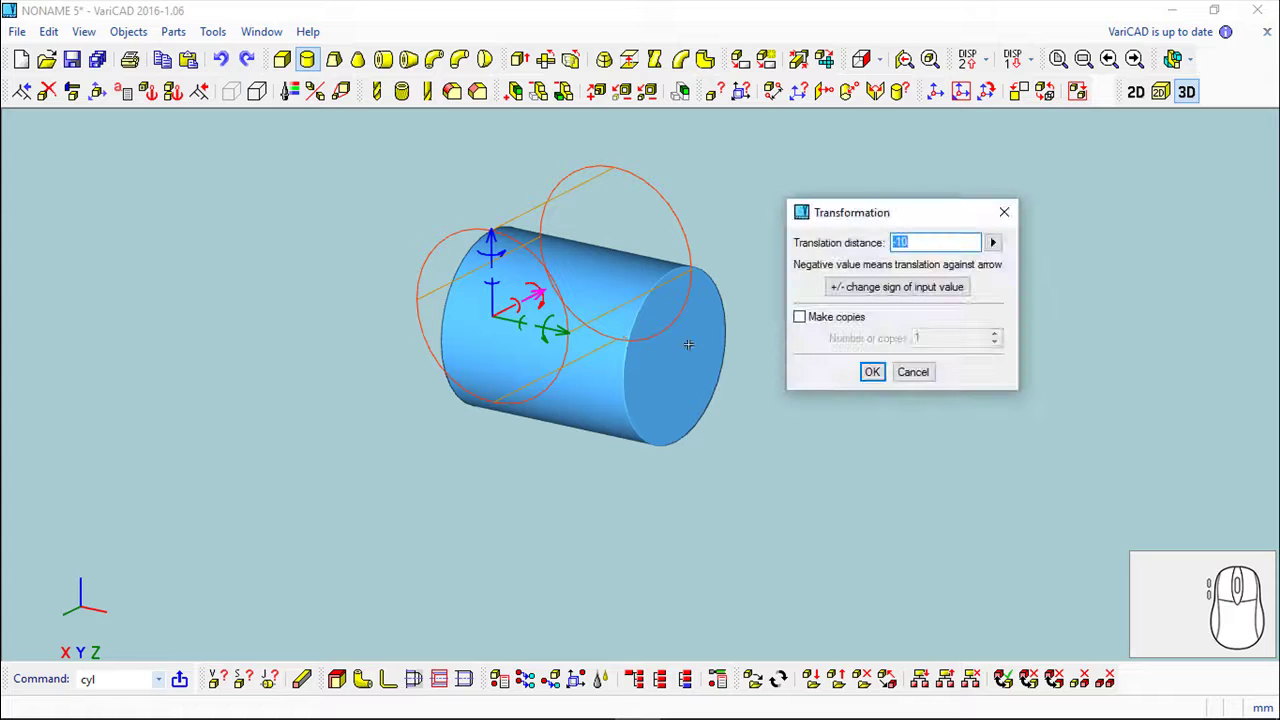
key(6)
click(881, 378)
right_click(983, 87)
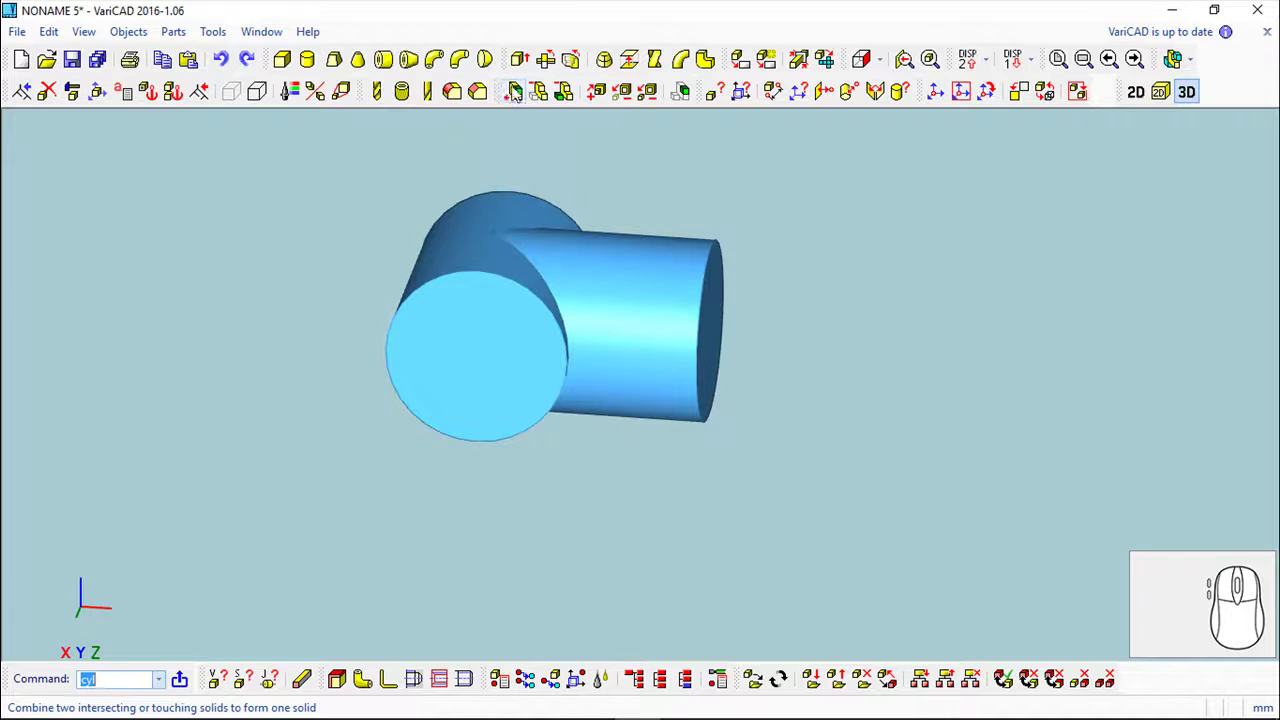
click(984, 87)
Step: Join both cylinders, then centre a new box on the boss via the 3D Snap halfway location
scroll(up, 3)
drag(285, 63, 537, 217)
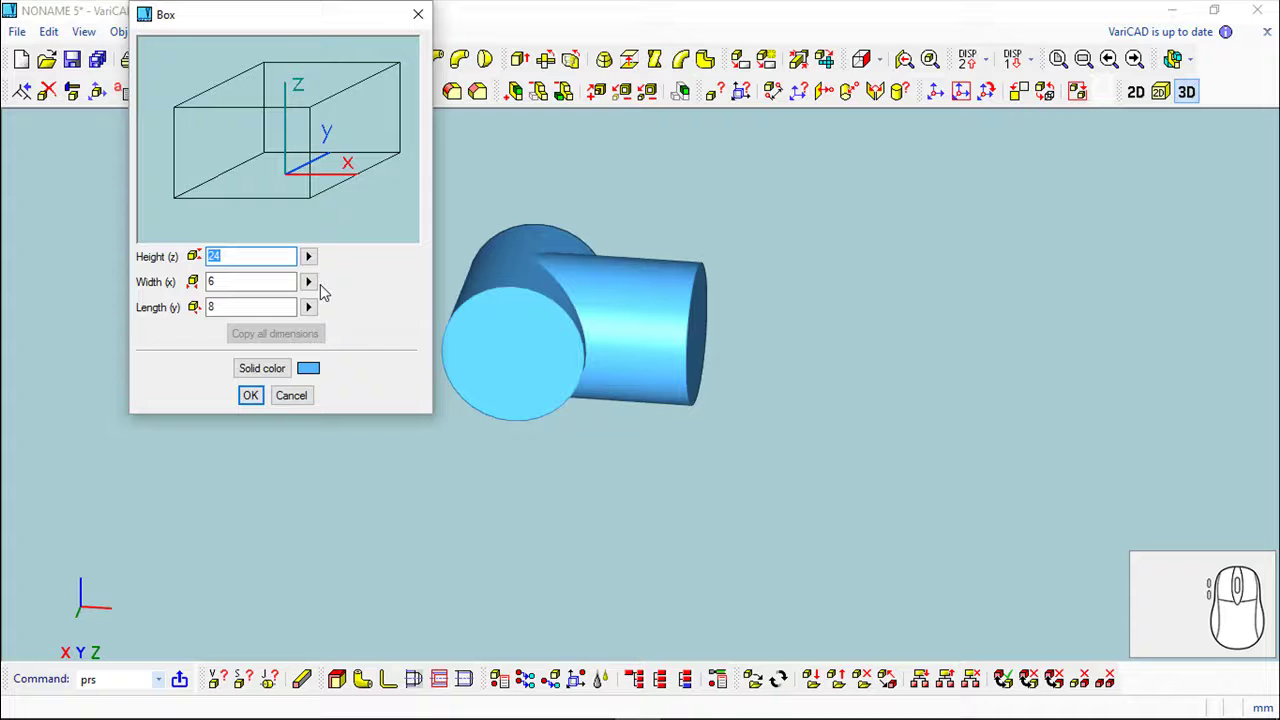
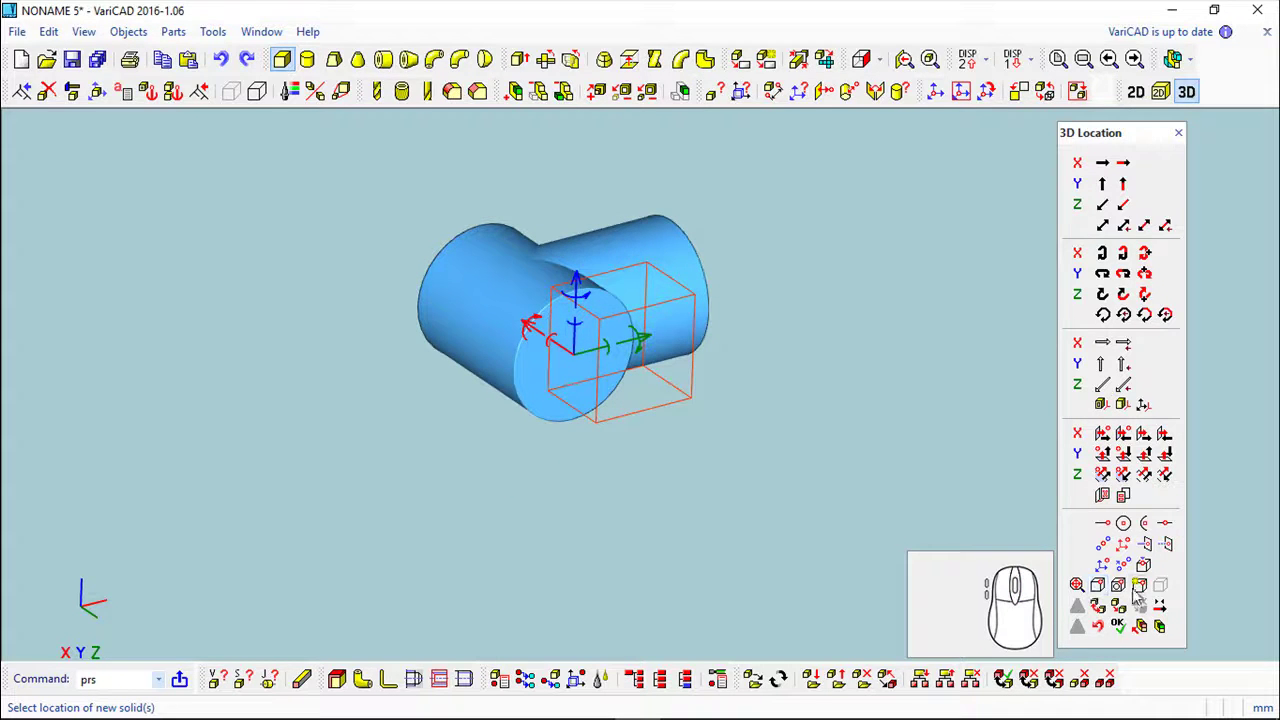
click(872, 86)
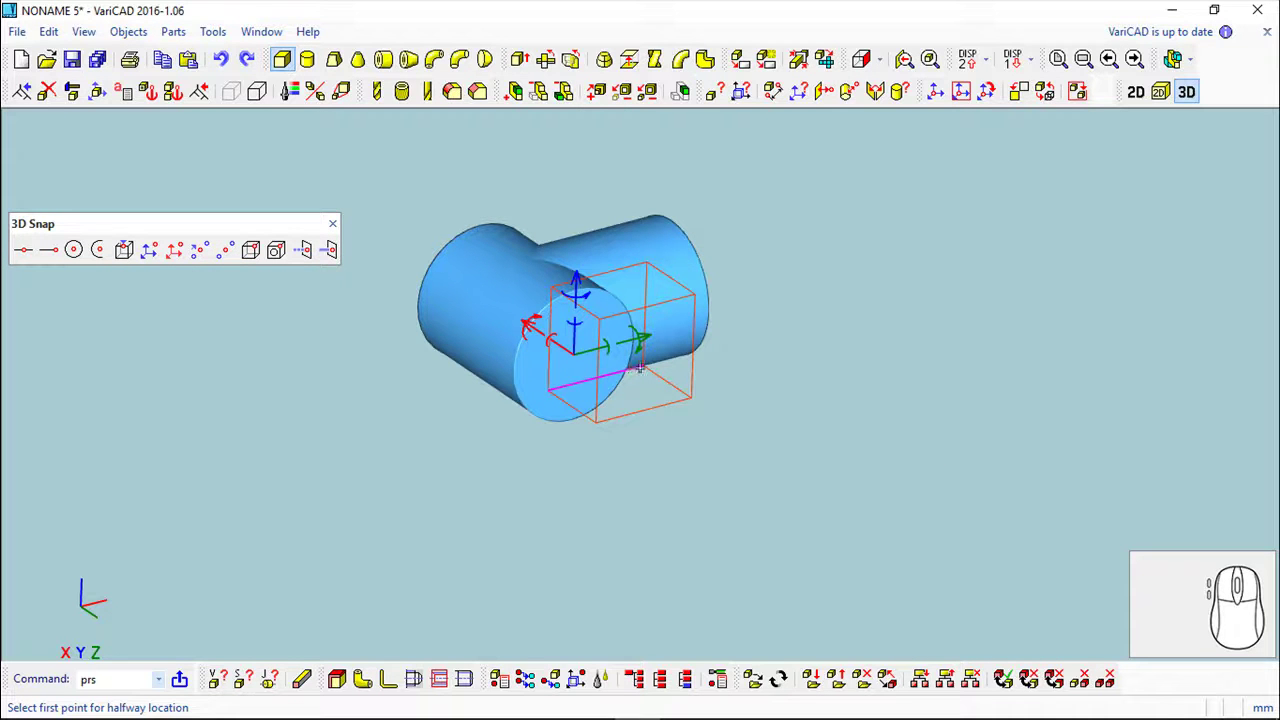
click(872, 86)
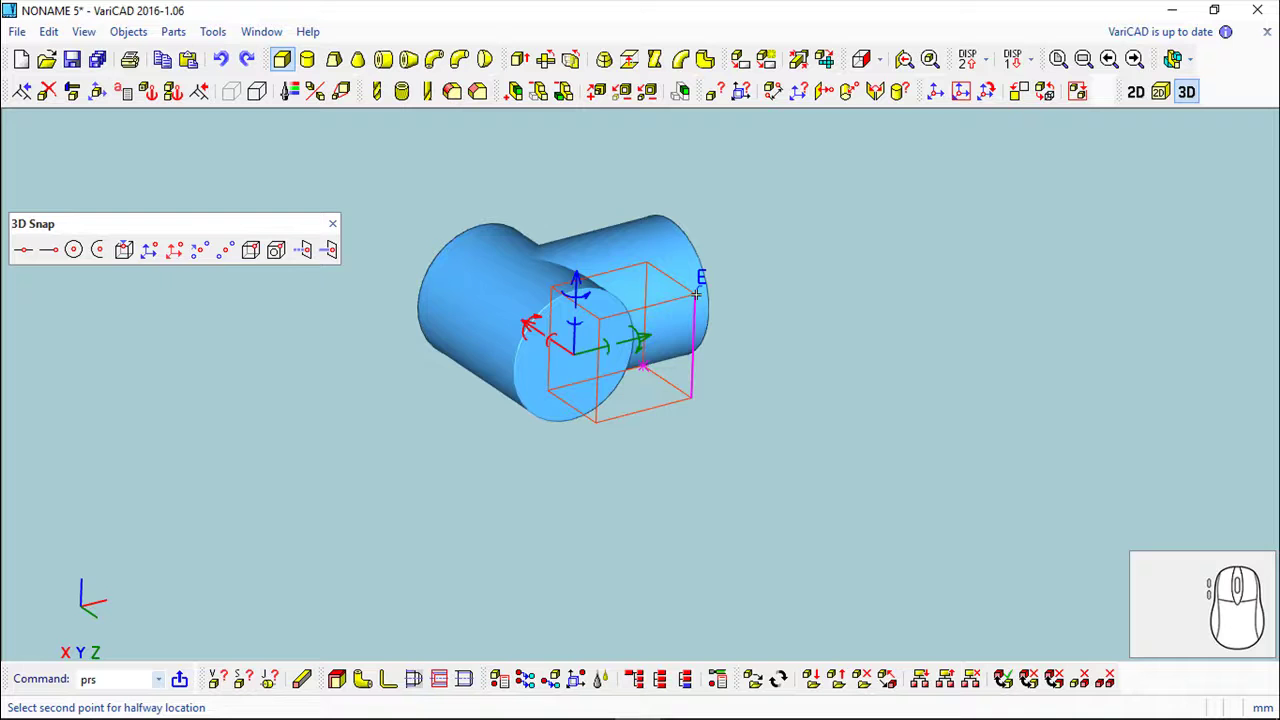
click(984, 87)
drag(984, 87, 984, 87)
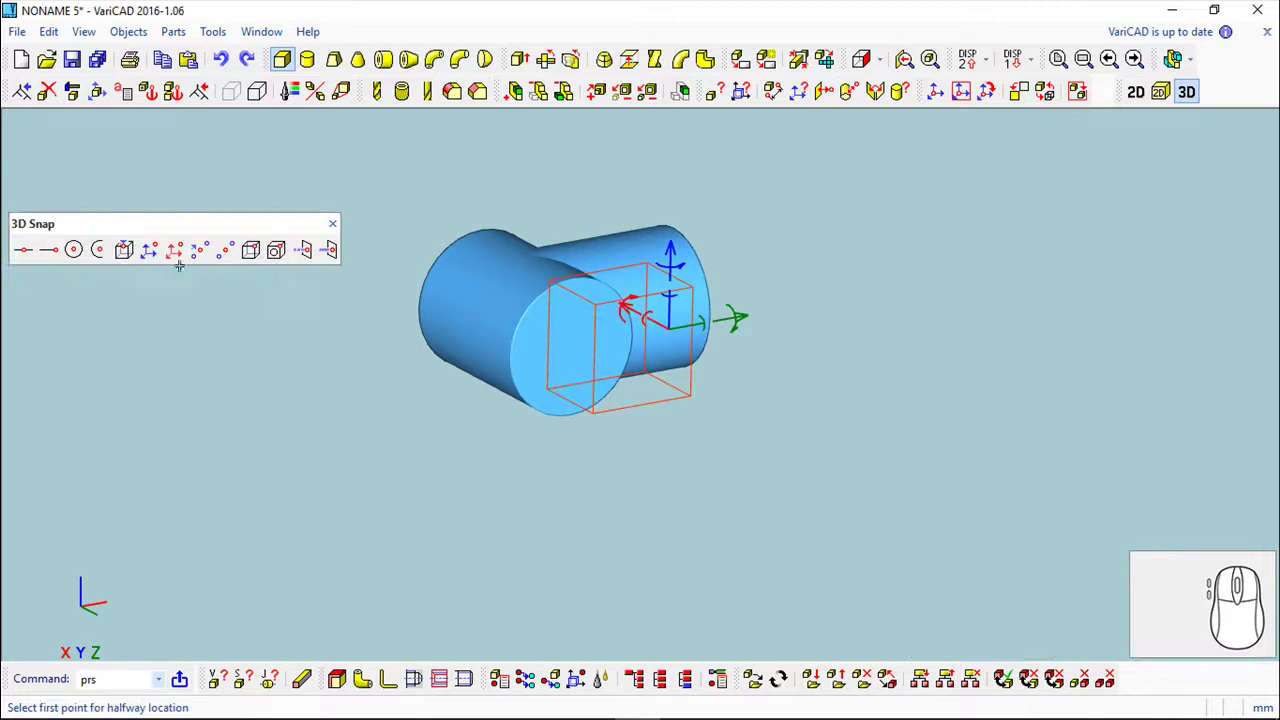
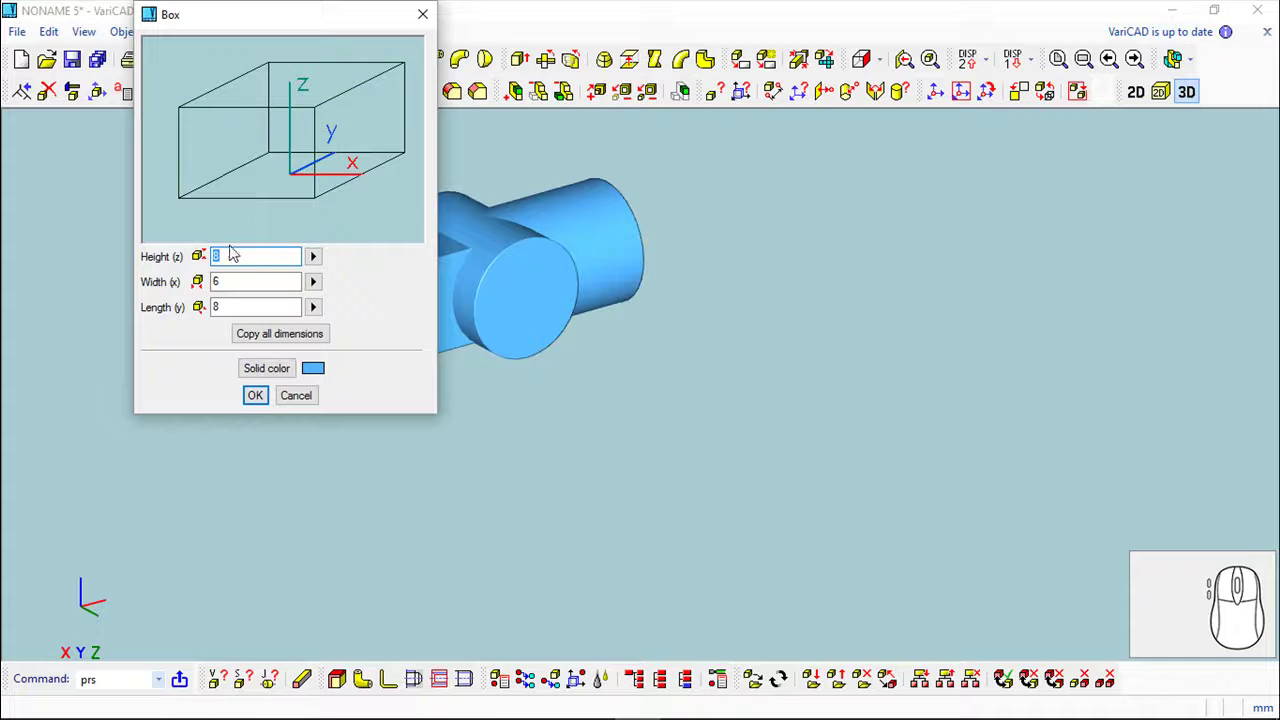
Step: Place the long box running down from the first to form the L-shaped arm
click(264, 397)
drag(872, 85, 983, 87)
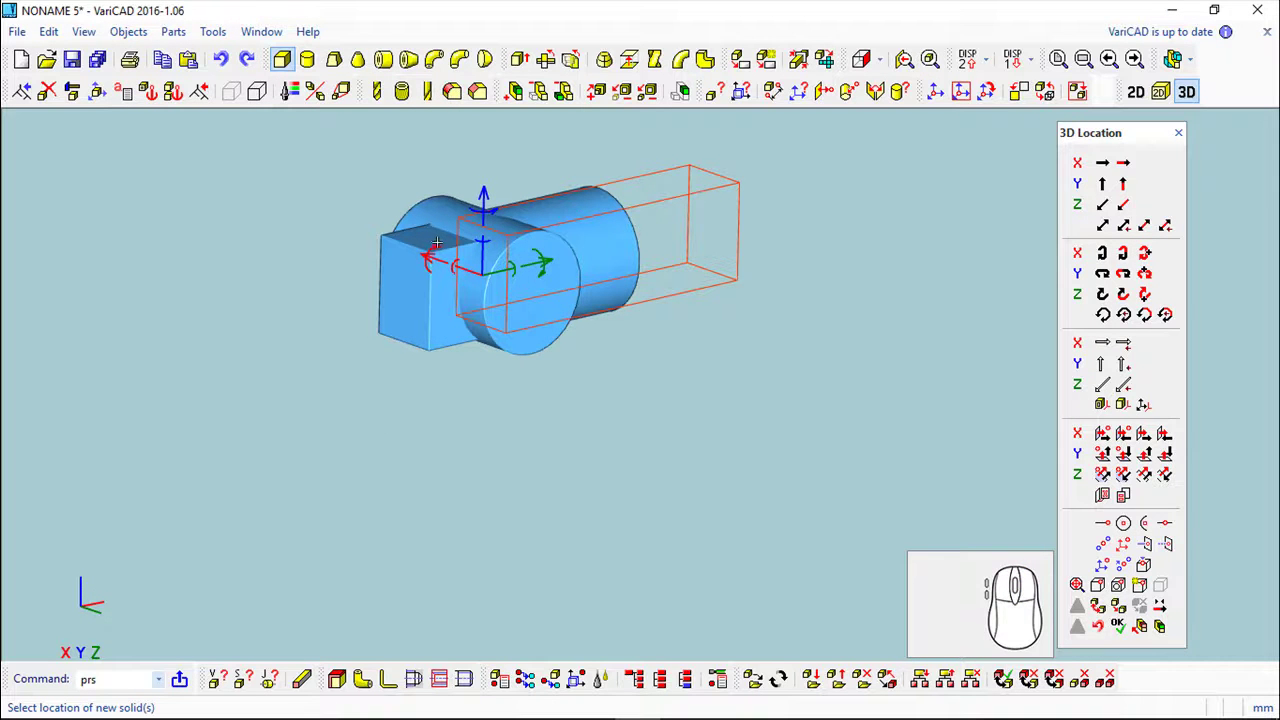
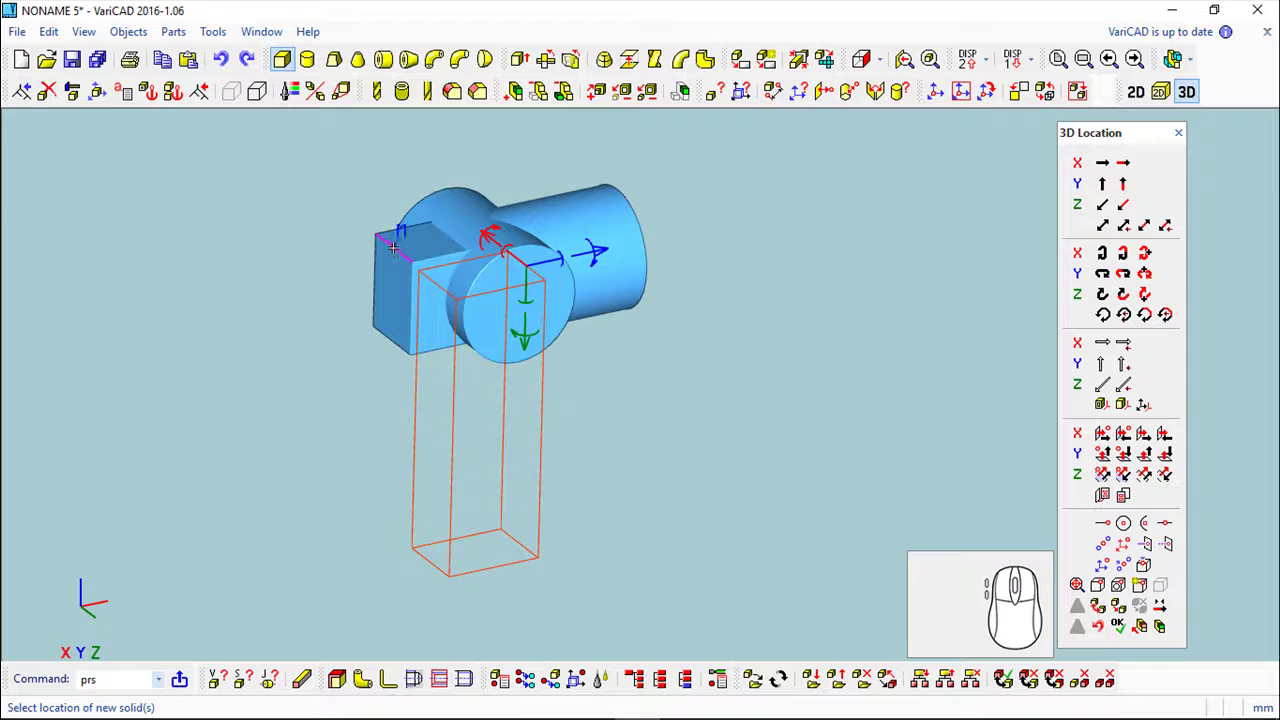
right_click(872, 86)
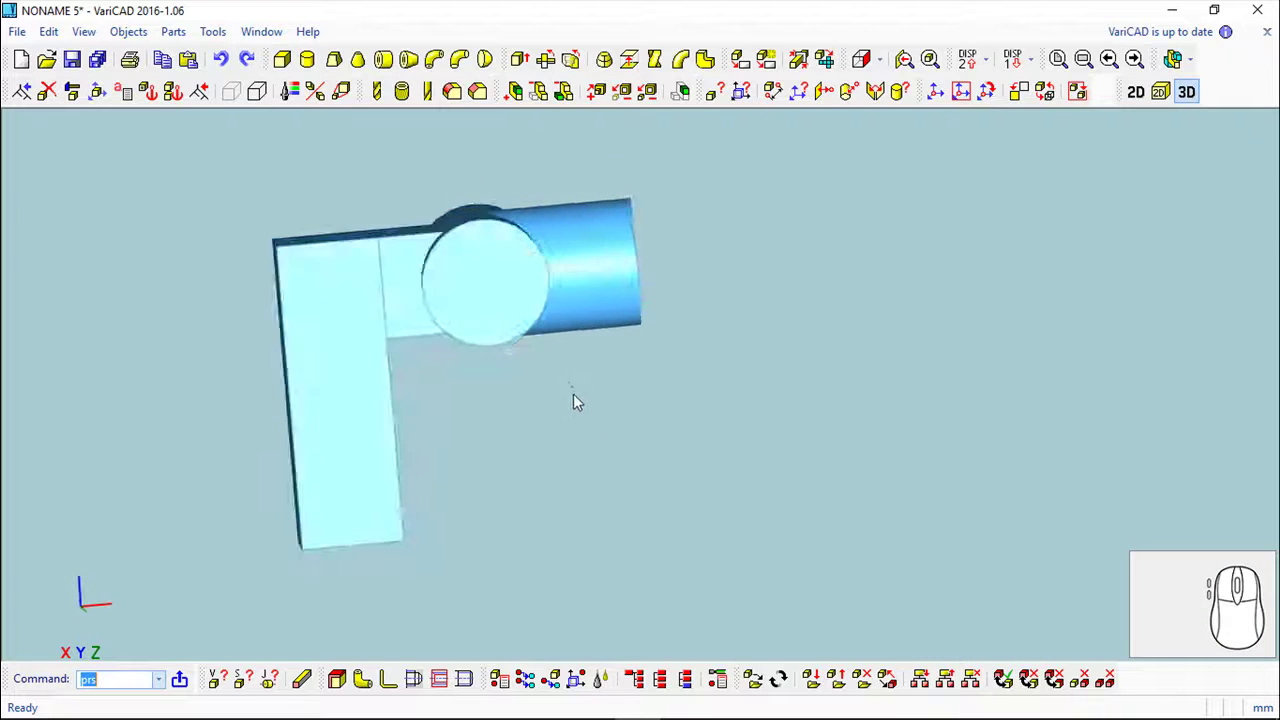
drag(557, 434, 547, 186)
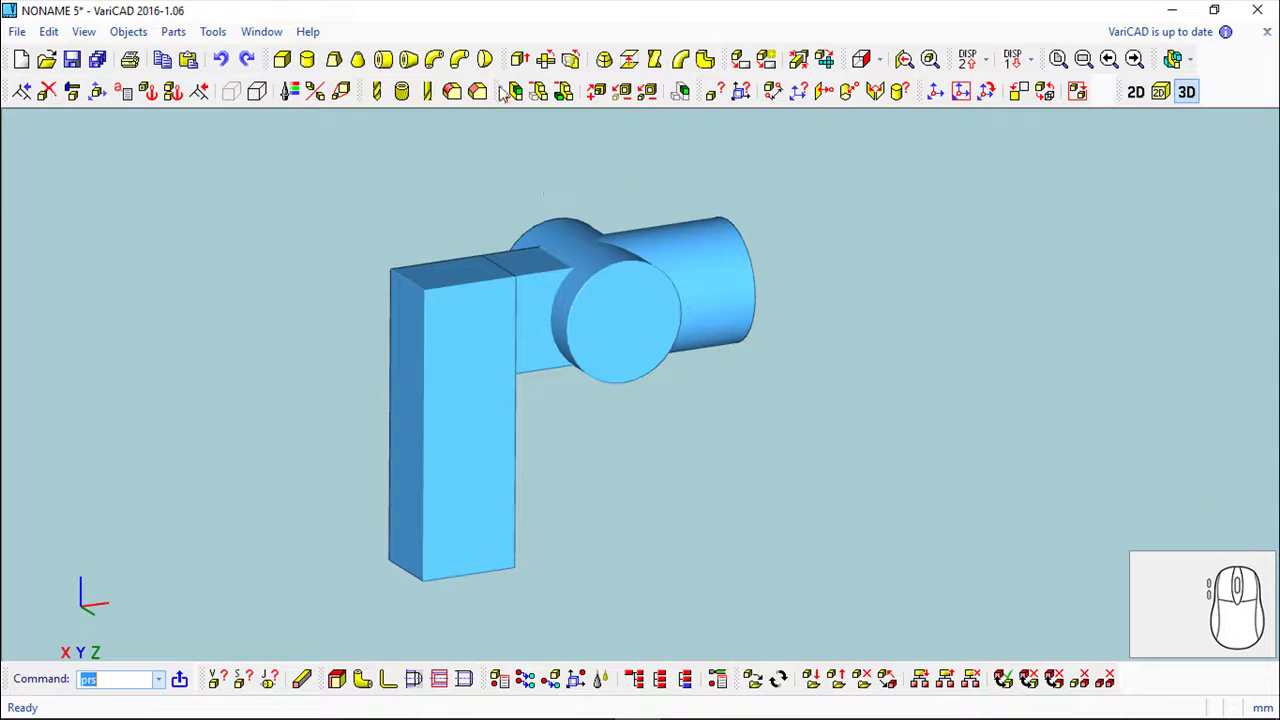
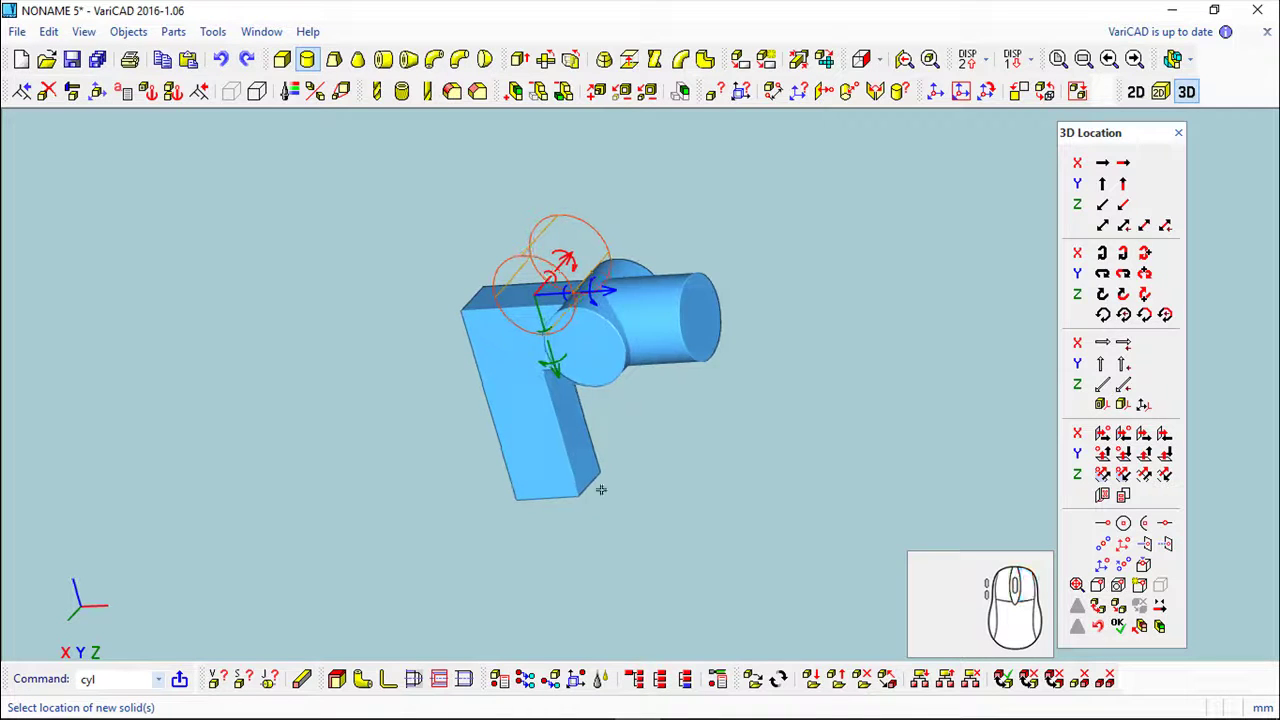
Step: Move the new cylinder to the arm's lower end and rotate it 90° as the lower boss
click(983, 87)
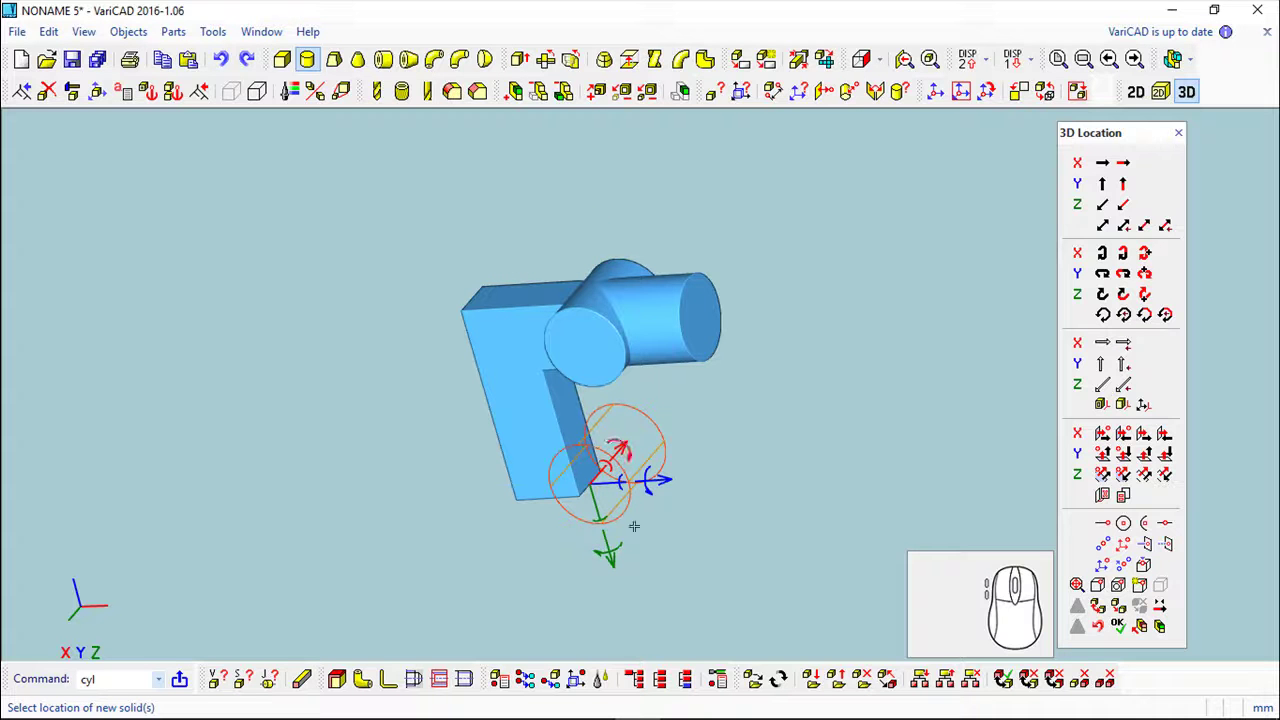
click(616, 551)
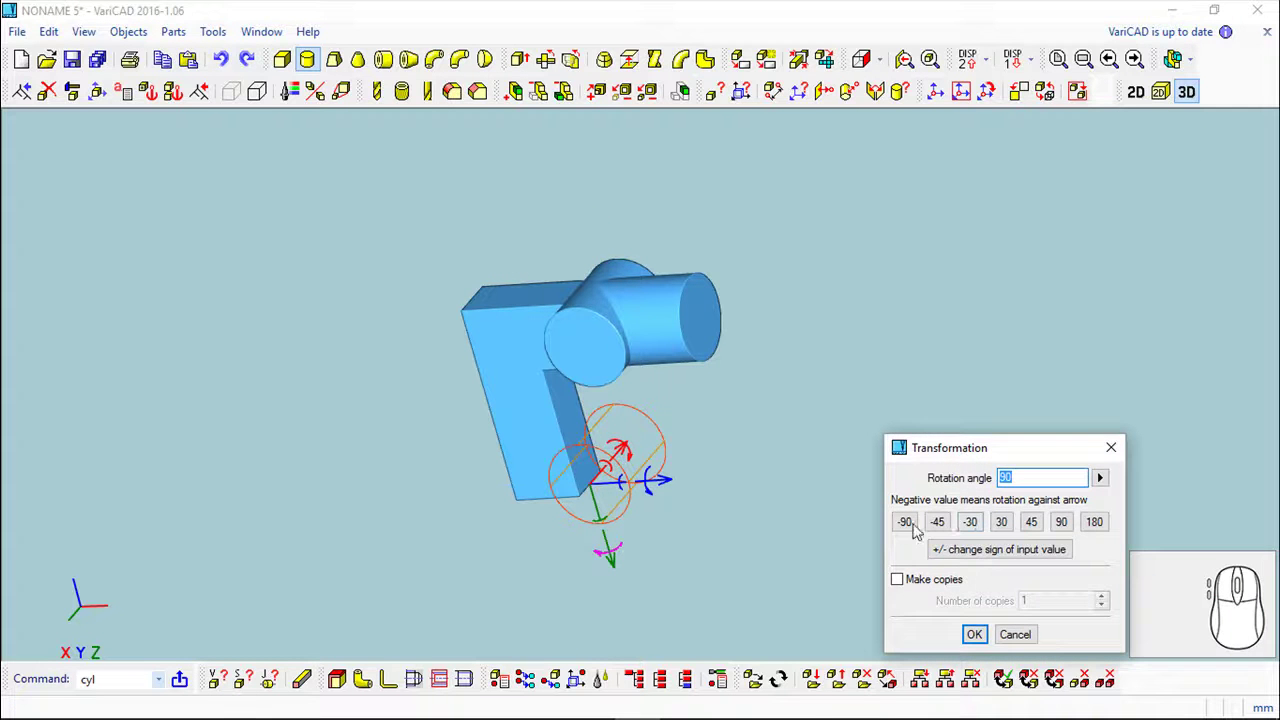
click(982, 639)
drag(871, 86, 871, 86)
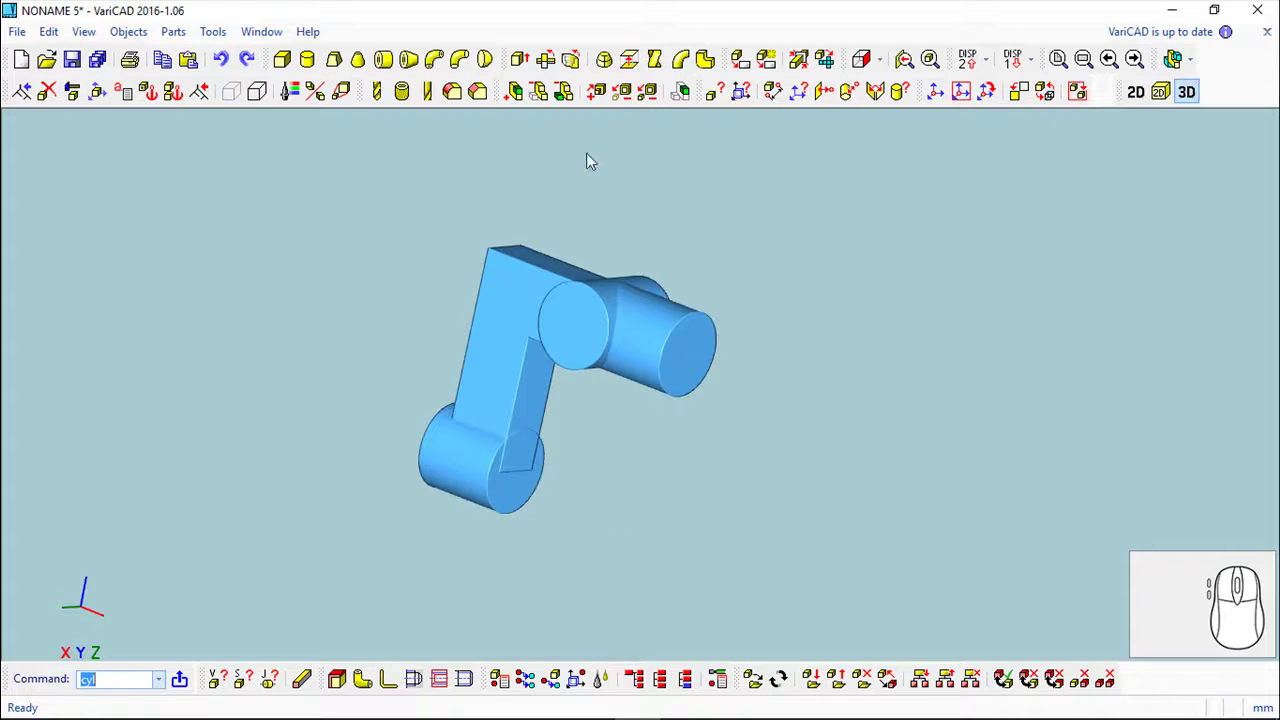
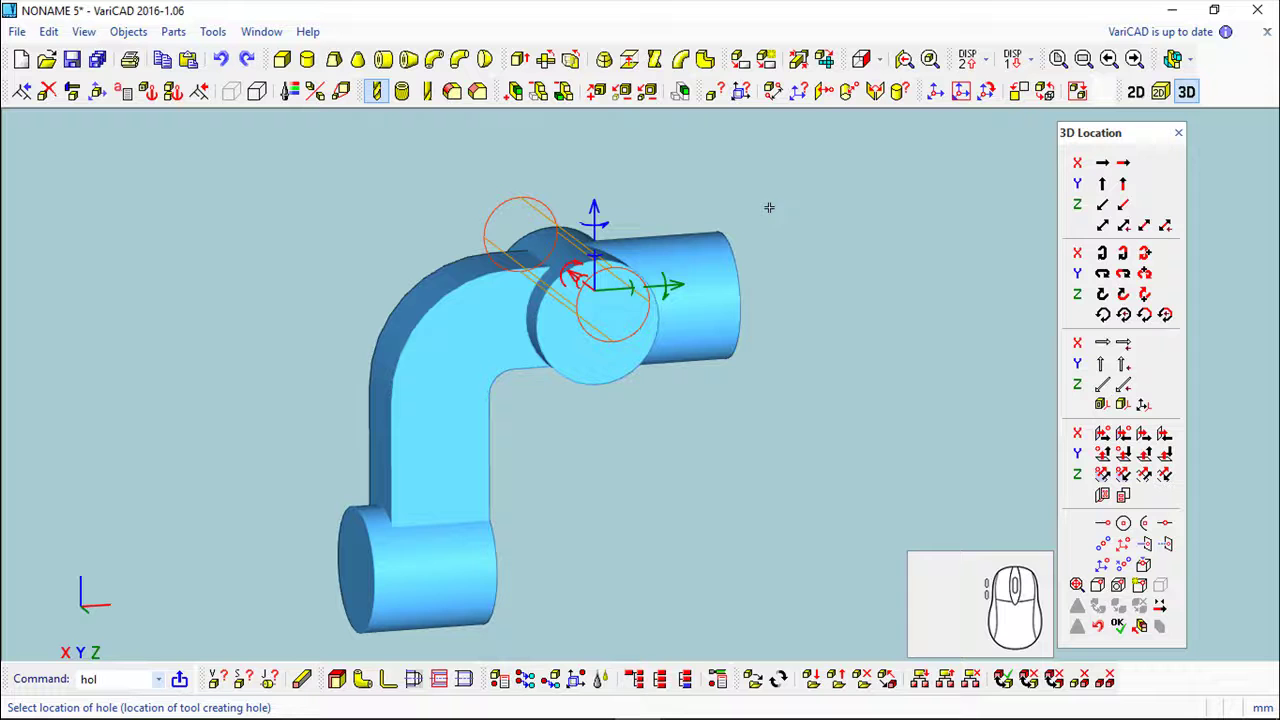
Step: Bore a through-hole centred on the upper boss, then centre the next hole on the crossing cylinder's end
click(1130, 533)
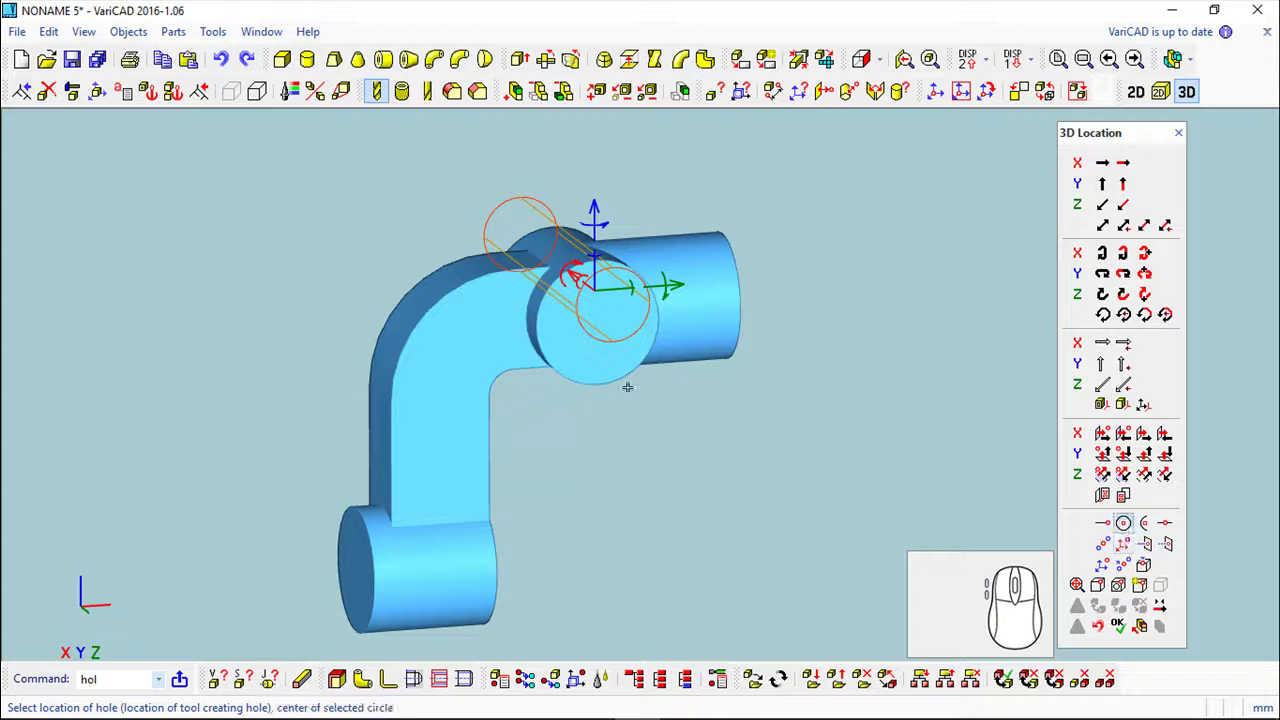
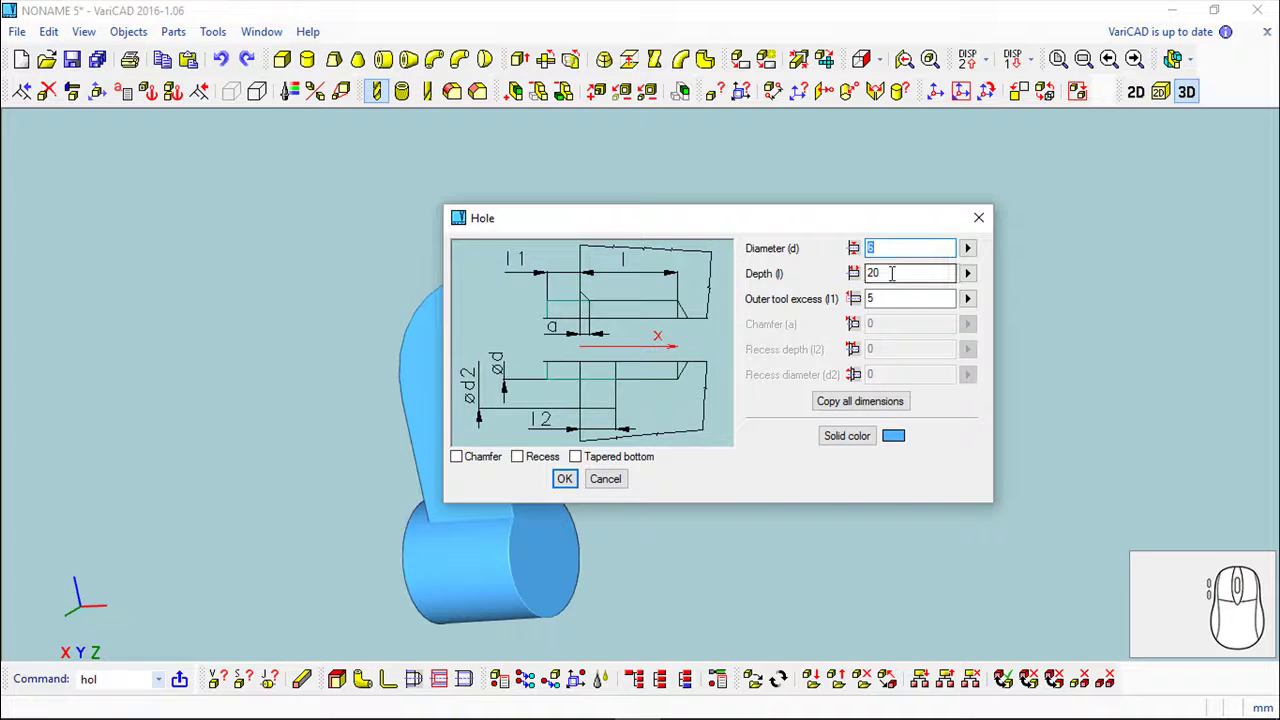
key(1)
key(Return)
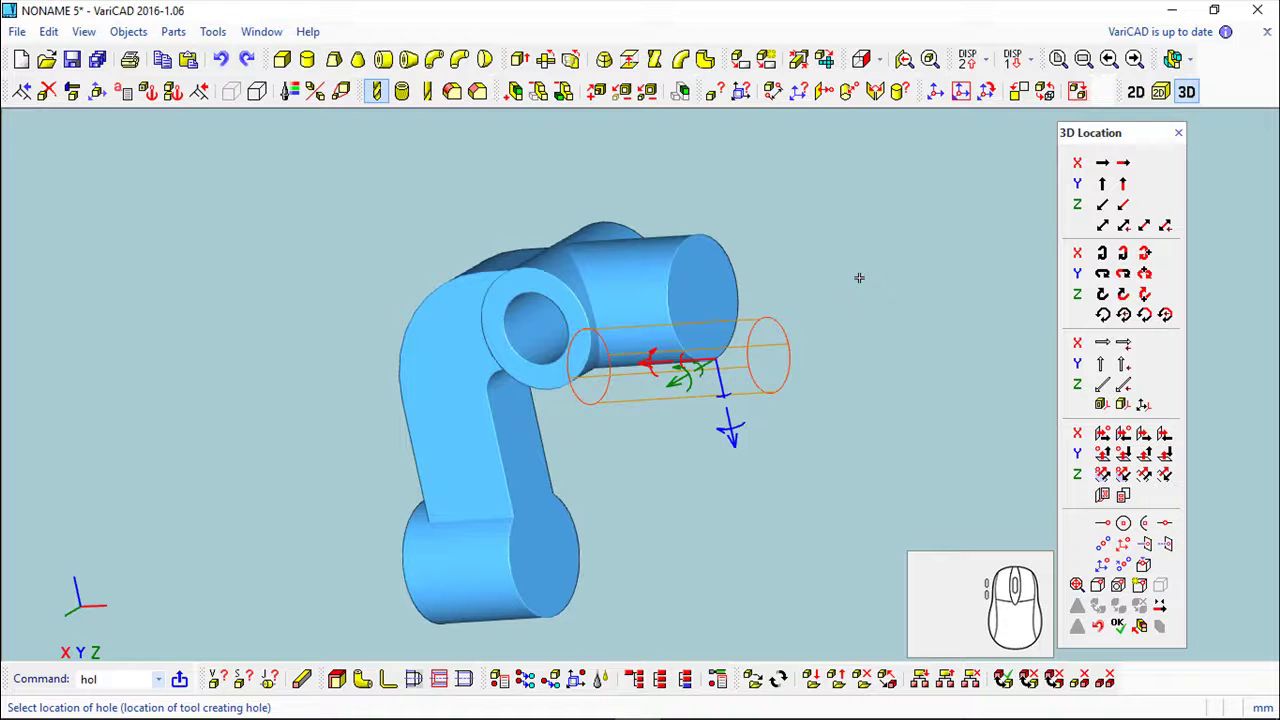
click(1130, 527)
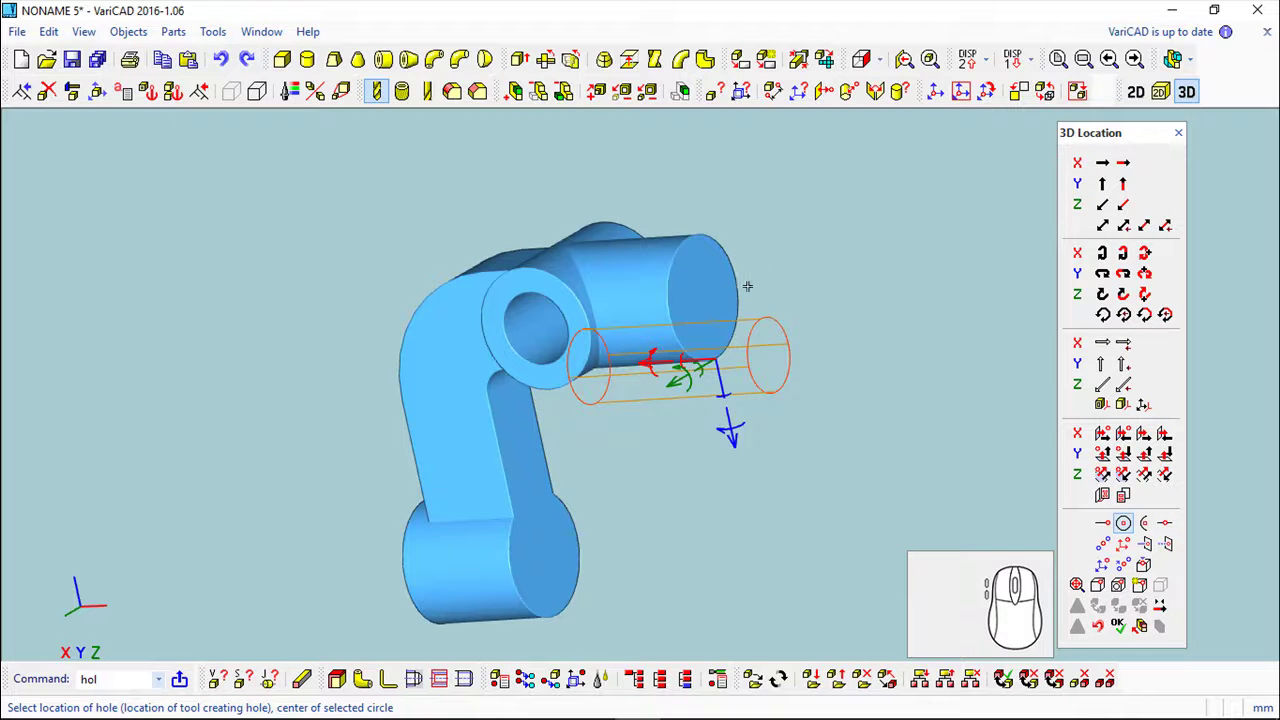
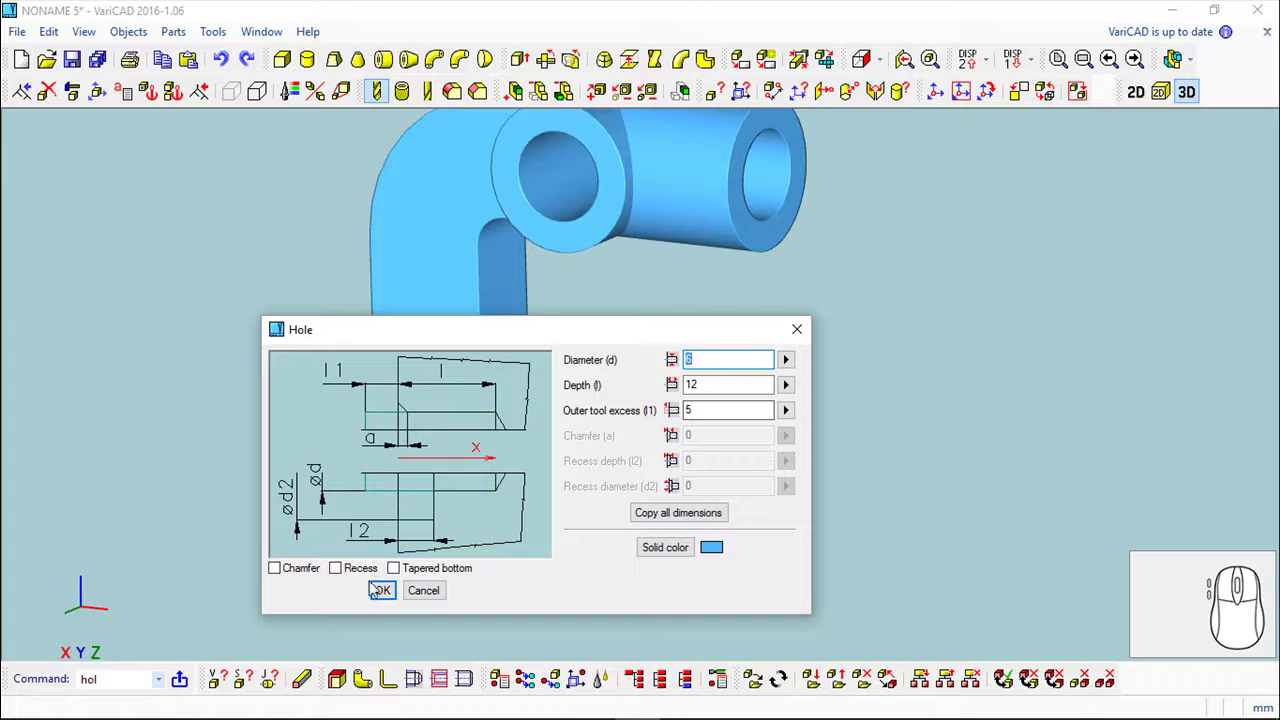
Step: Confirm the hole dimensions to bore through the lower boss
click(389, 594)
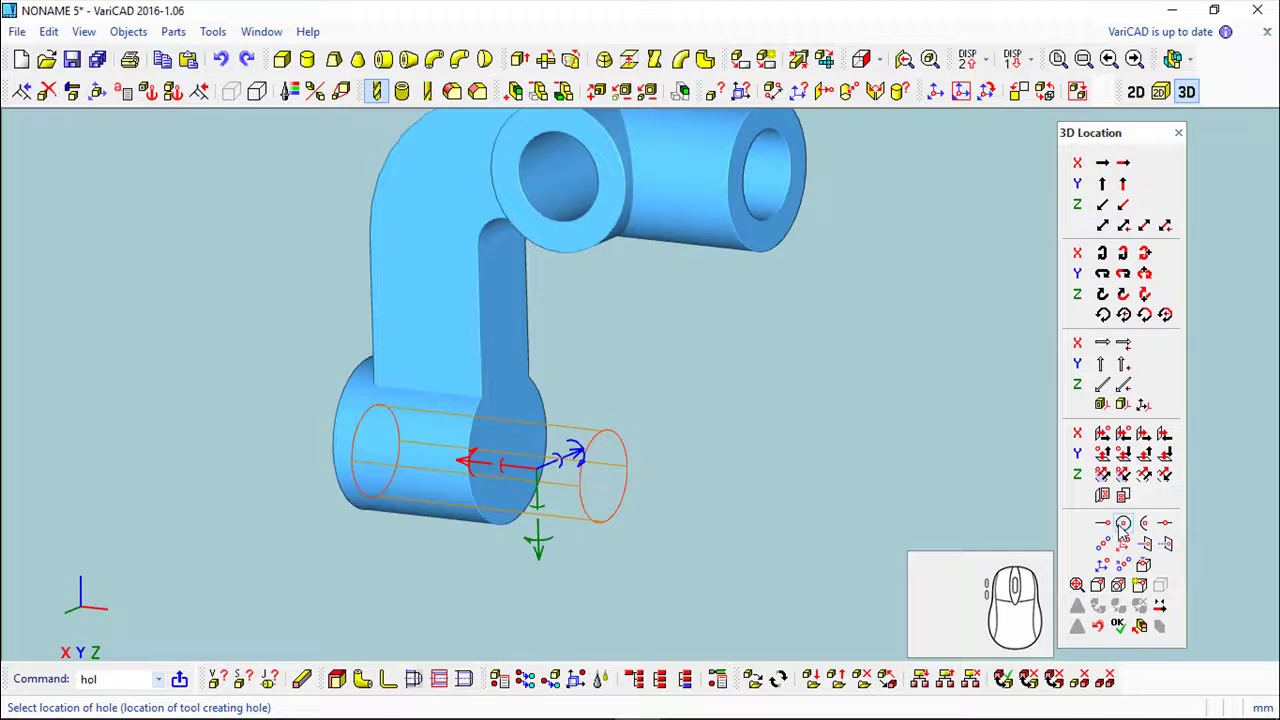
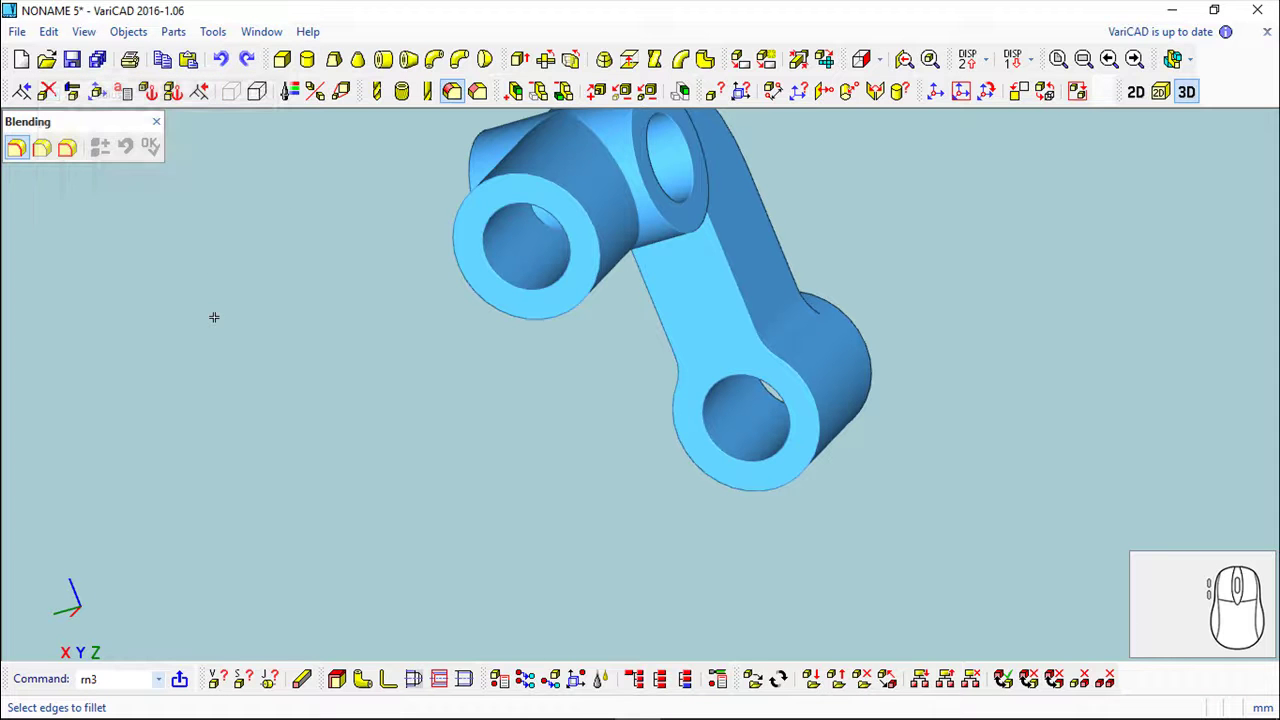
Step: Orbit around the finished bracket to inspect the rounded arm-to-boss edges
drag(163, 121, 208, 375)
drag(358, 416, 597, 264)
drag(597, 267, 662, 358)
drag(748, 442, 804, 466)
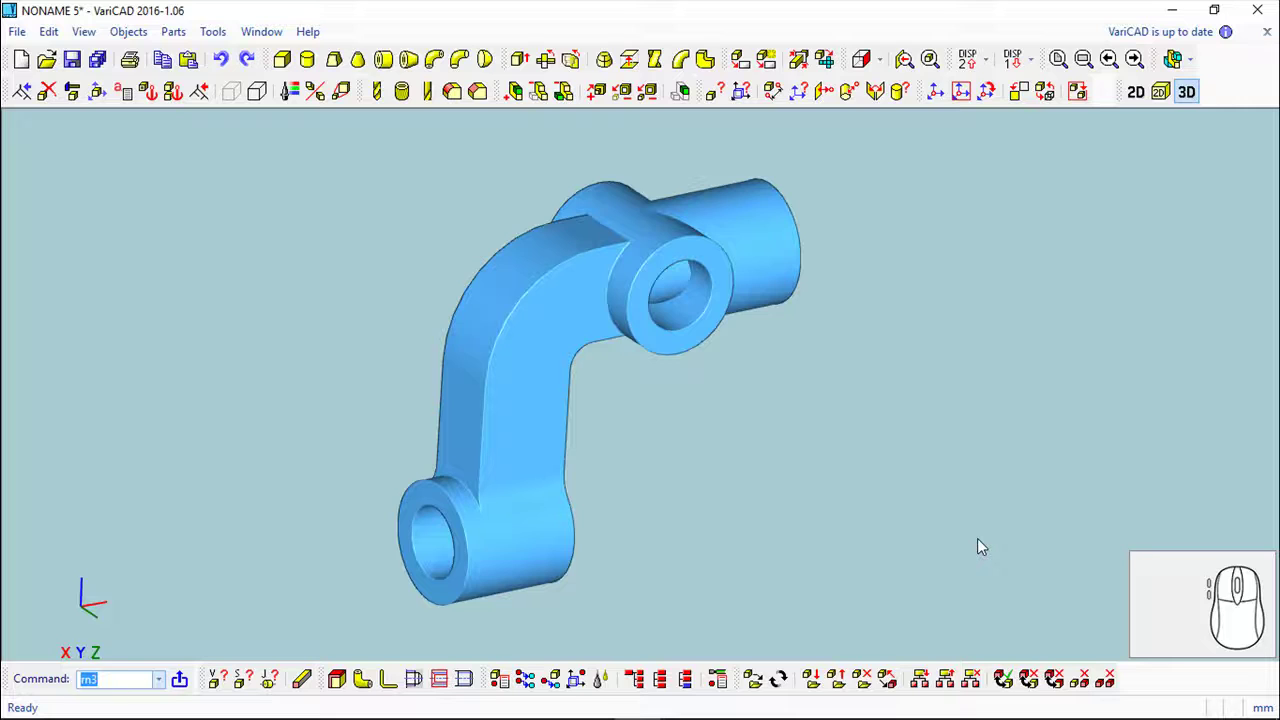